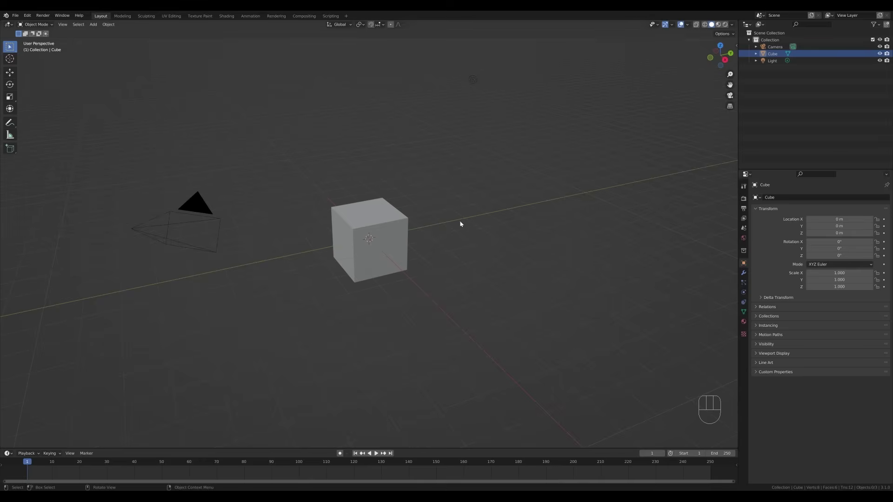
# Delete the default cube, camera and light, add a plane and shrink it in Edit Mode.
pyautogui.click(175, 91)
pyautogui.press('x')
pyautogui.press('shift+a')
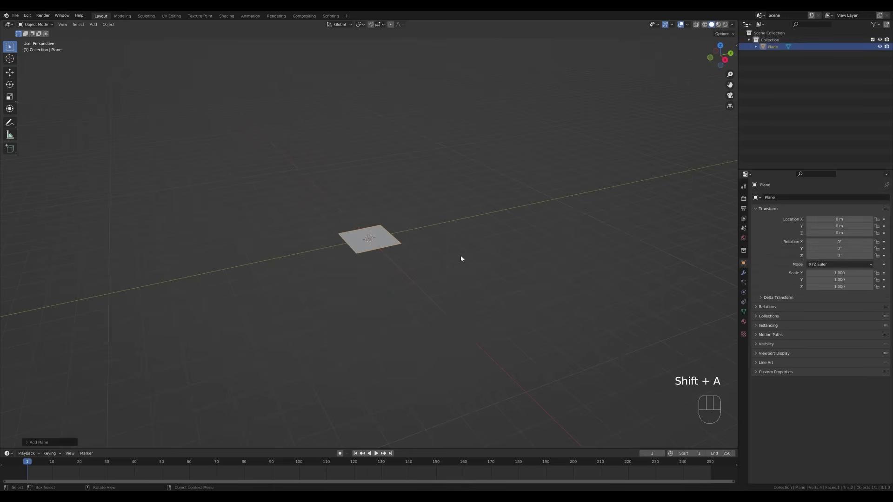
pyautogui.moveTo(409, 258); pyautogui.dragTo(439, 262)
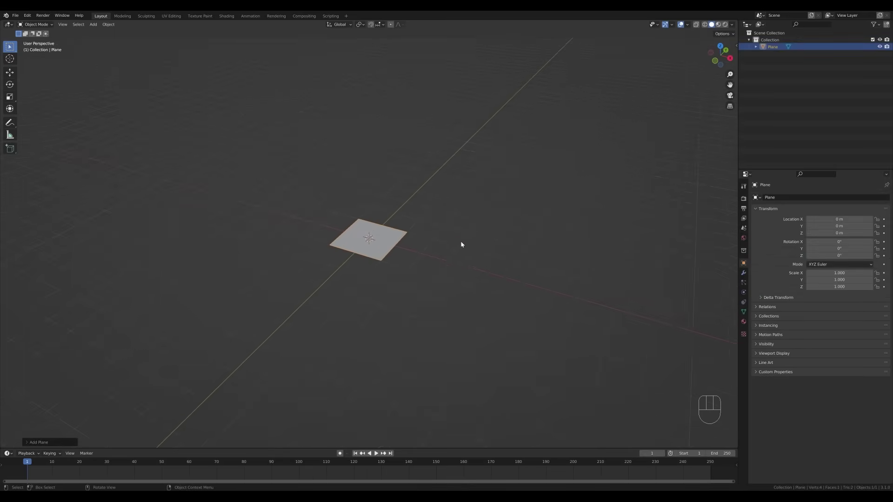
pyautogui.press('Tab')
pyautogui.press('s')
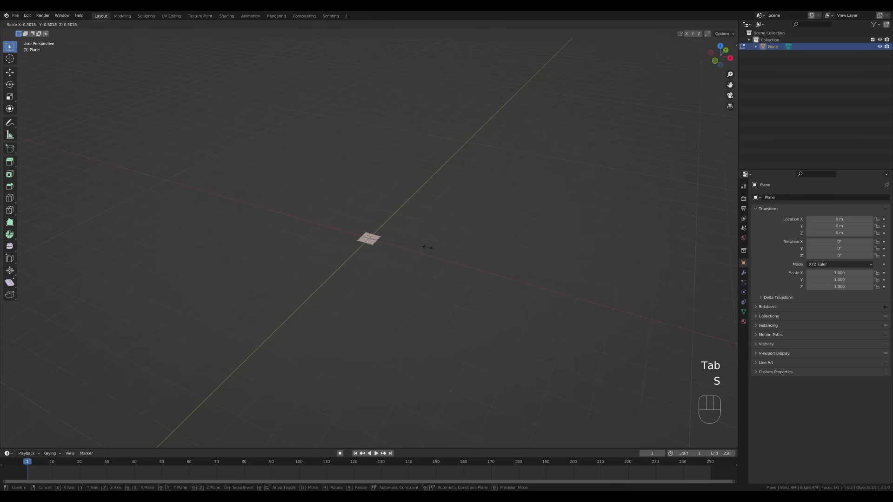
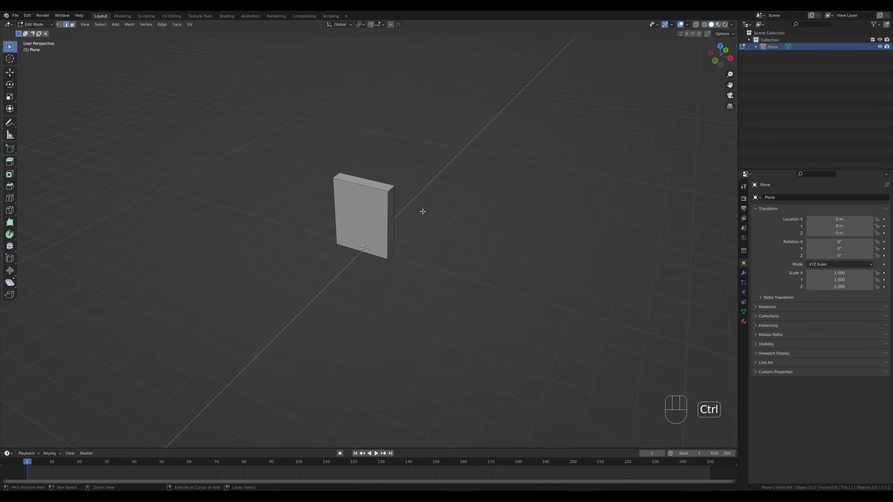
# Bevel the slab's top edges into a rounded arch.
pyautogui.press('ctrl+b')
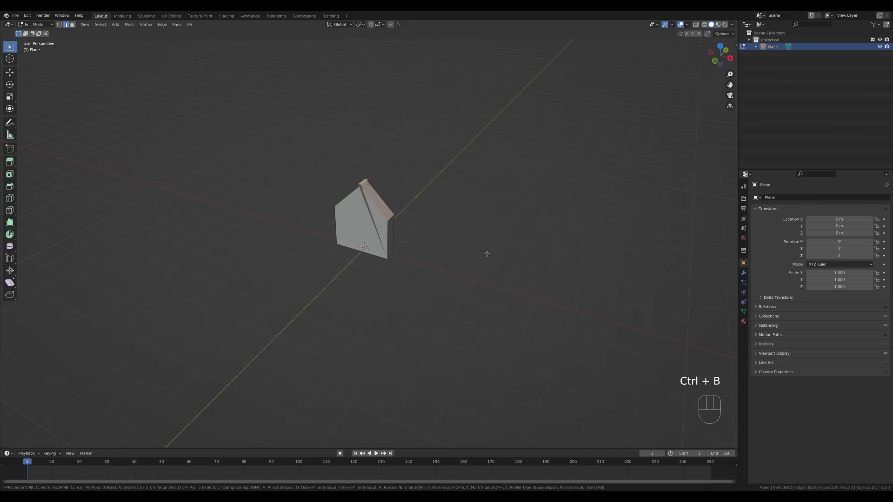
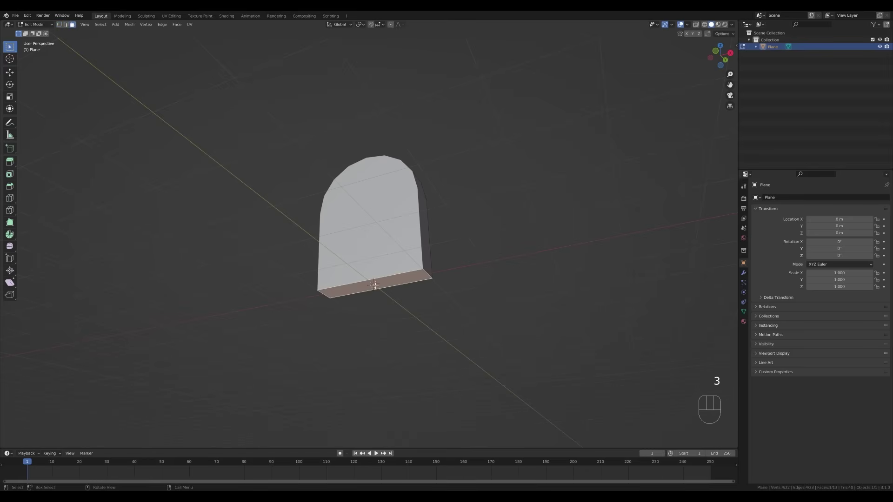
# Inset the arch's front face into an even border and push the inner panel outward.
pyautogui.press('x')
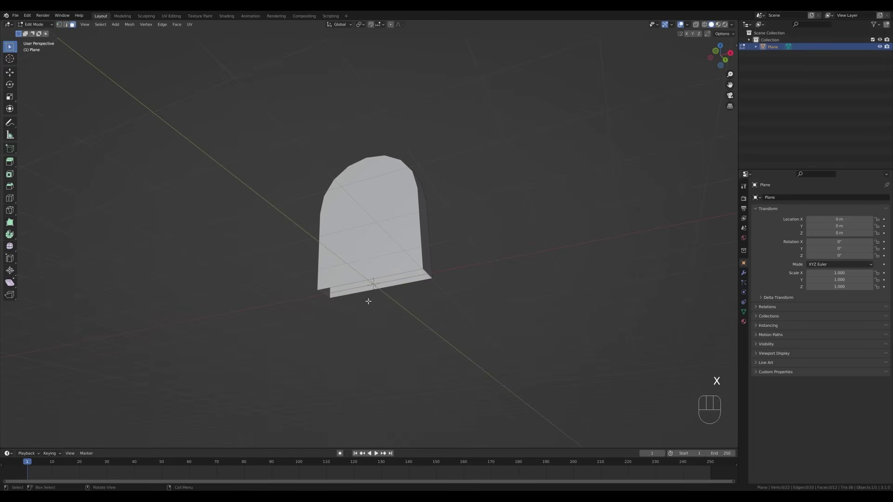
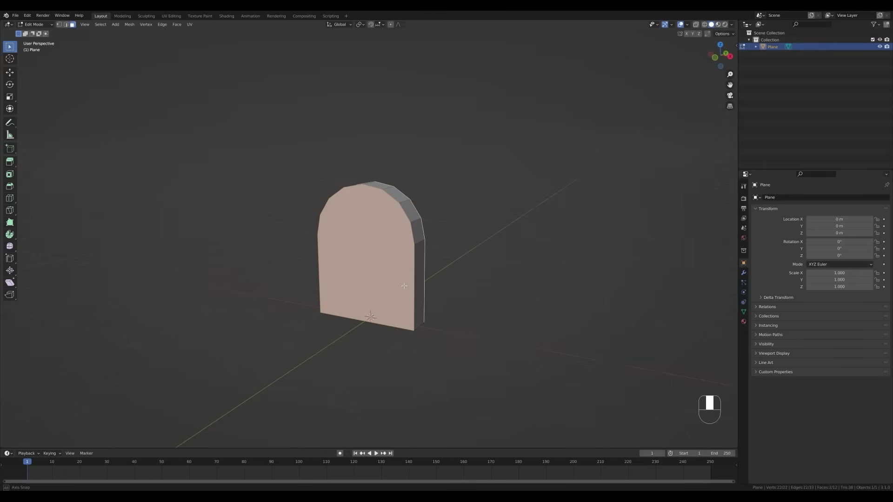
pyautogui.press('i')
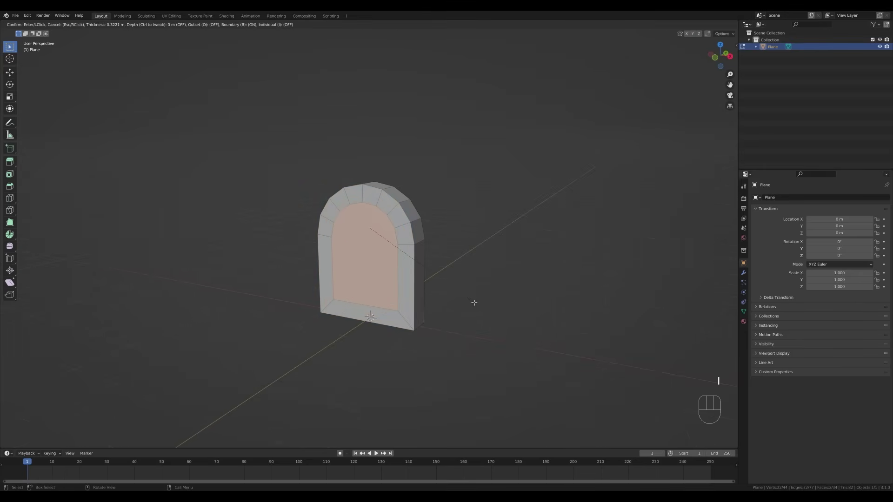
pyautogui.press('b')
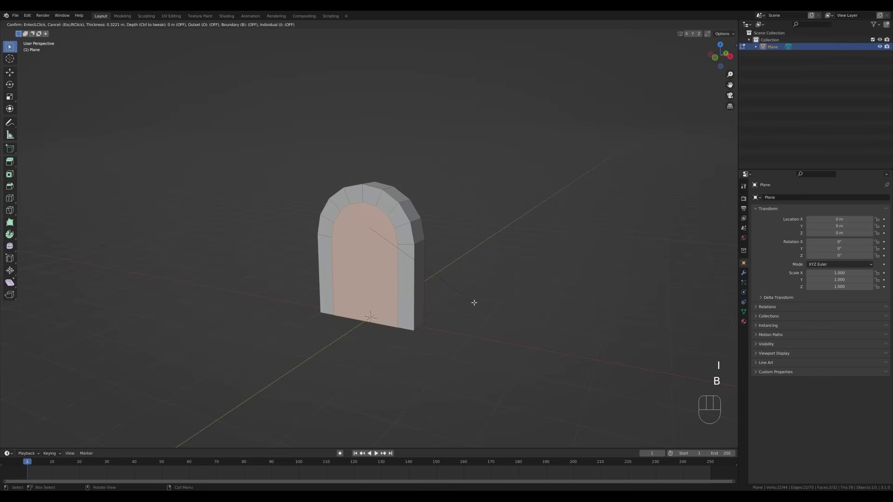
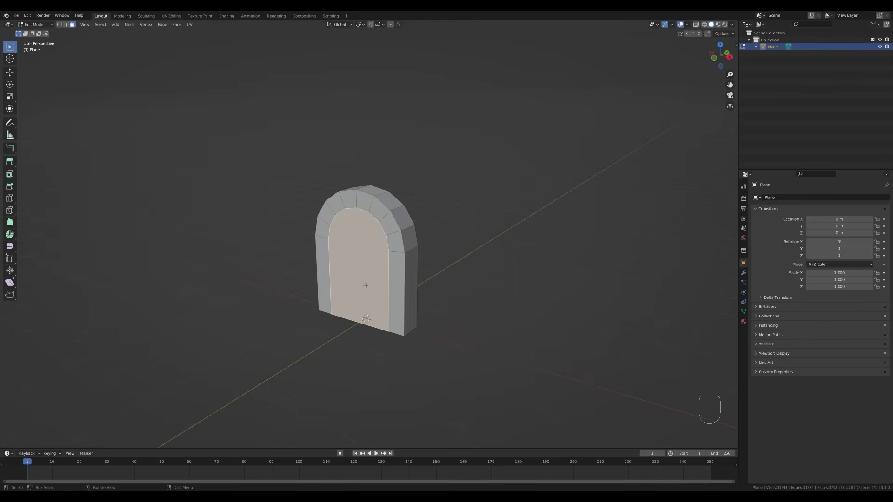
pyautogui.press('e')
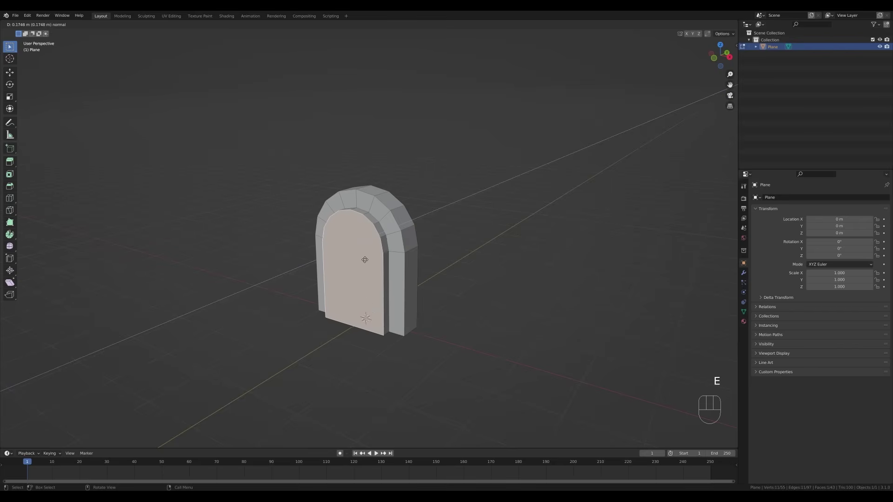
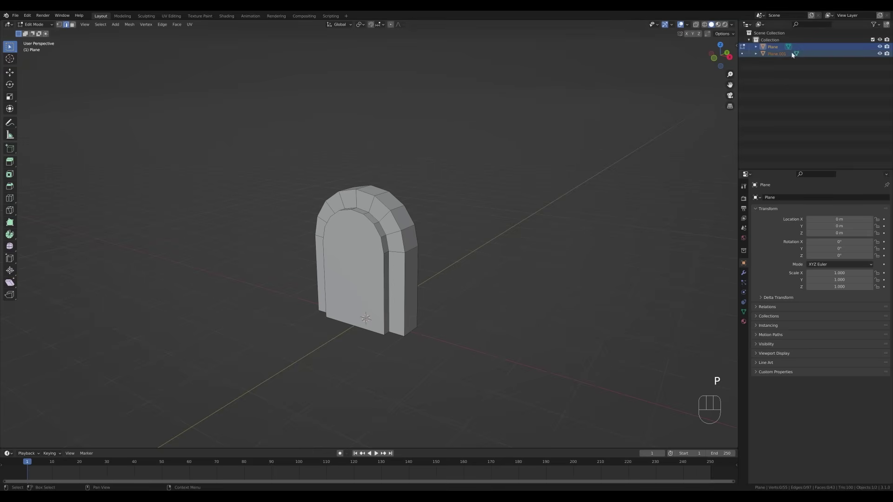
# Delete the separated panel geometry and extrude a new forward-moved plane into an armrest block.
pyautogui.press('Tab')
pyautogui.press('Tab')
pyautogui.press('a')
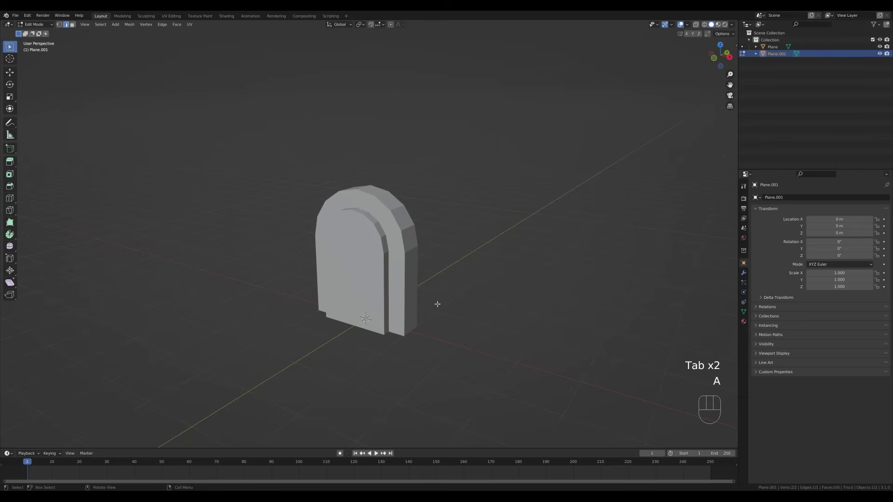
pyautogui.press('e')
pyautogui.press('y')
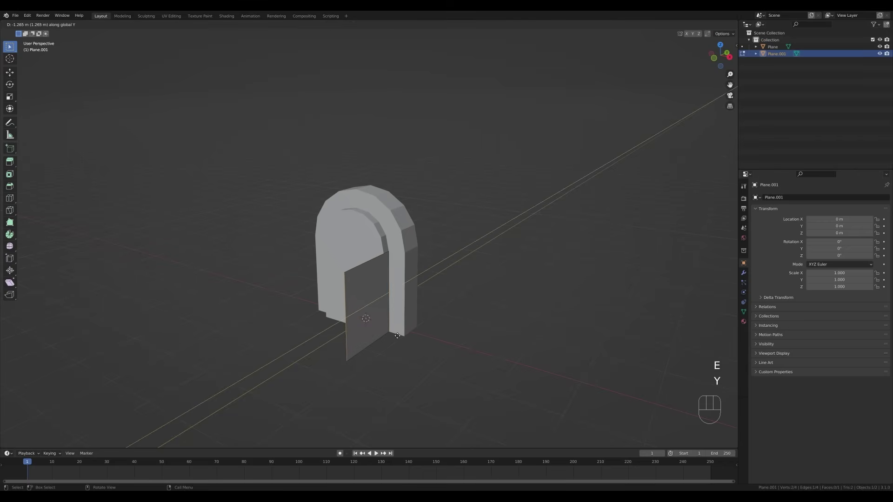
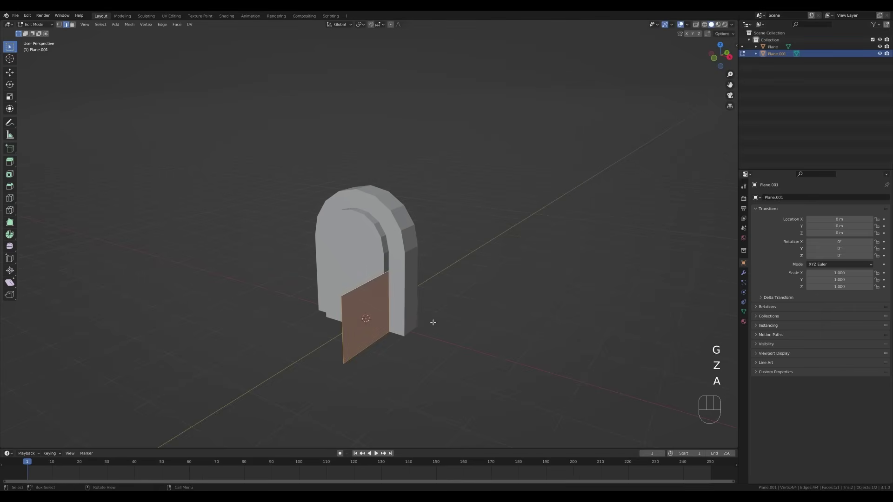
pyautogui.press('e')
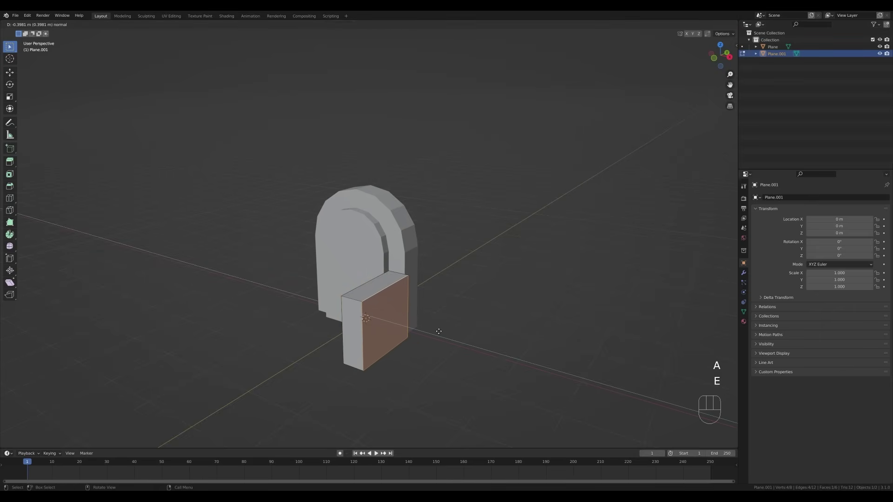
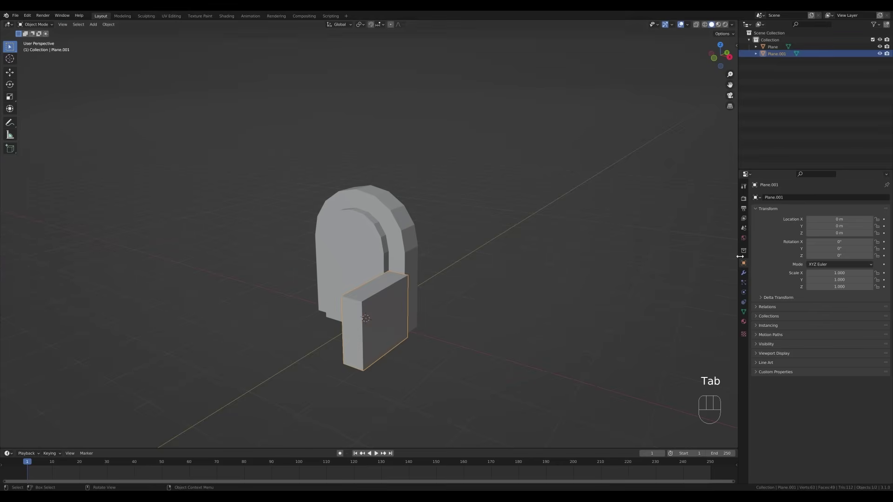
# Mirror the armrest on X so matching blocks stand on both sides of the arch.
pyautogui.press('Tab')
pyautogui.moveTo(783, 197); pyautogui.dragTo(748, 281)
pyautogui.moveTo(428, 312); pyautogui.dragTo(458, 311)
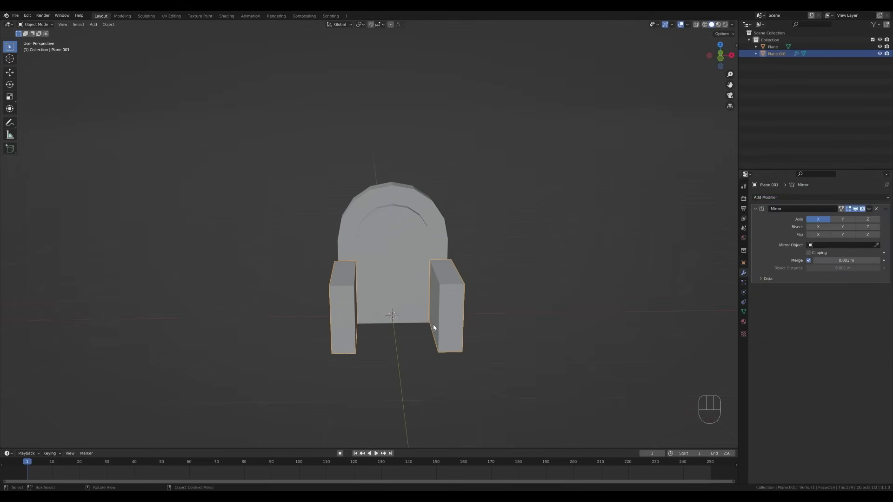
pyautogui.middleClick(513, 354)
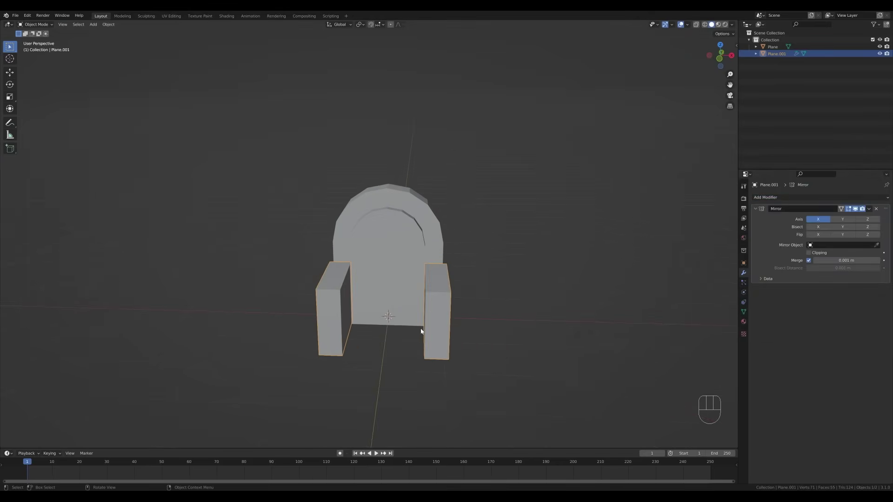
pyautogui.press('Tab')
pyautogui.press('shift+a')
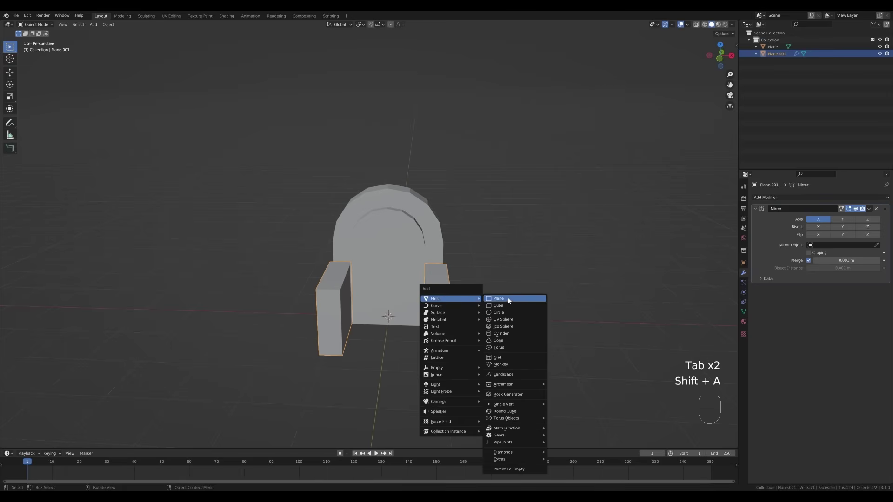
# Add a seat plane scaled between the armrests and bevel its front edge.
pyautogui.press('Tab')
pyautogui.press('Tab')
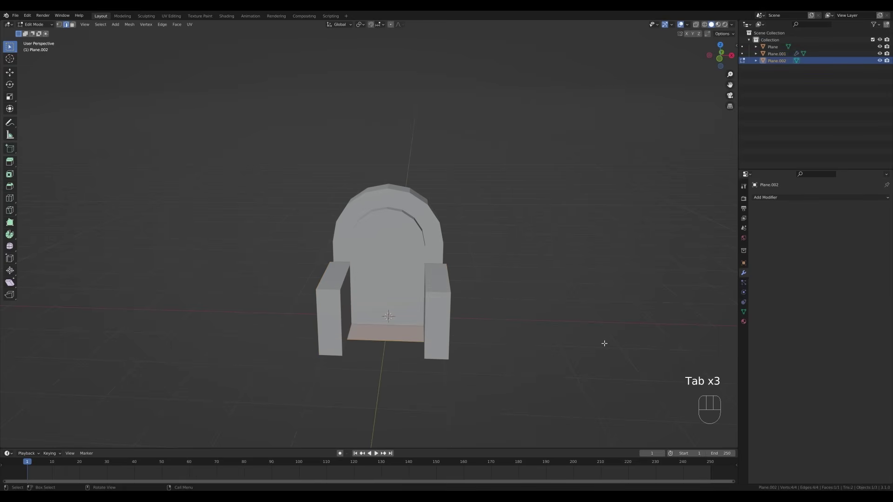
pyautogui.press('s')
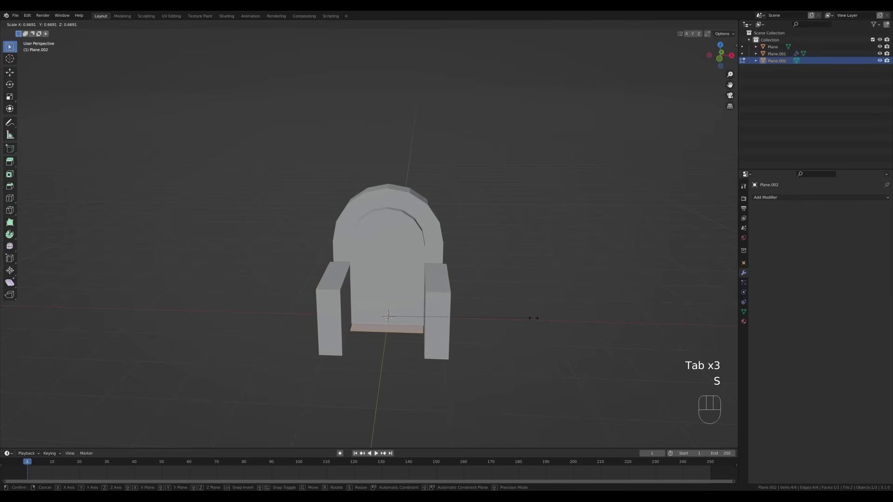
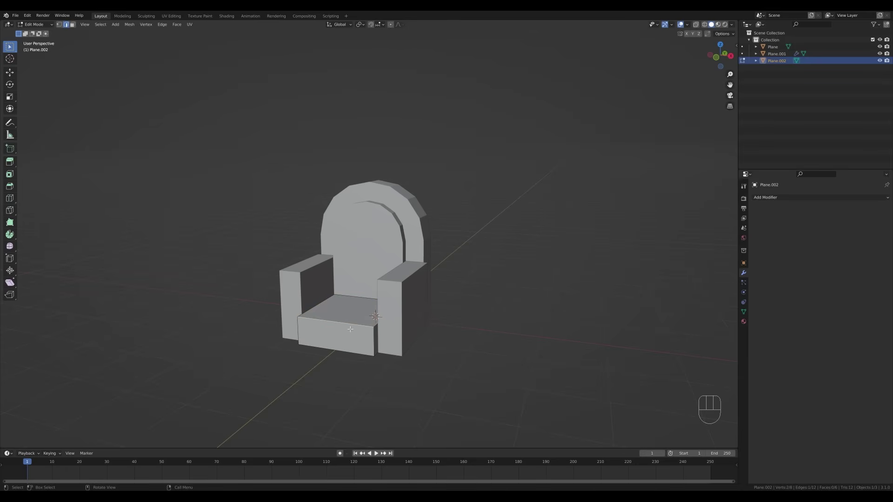
pyautogui.press('ctrl+b')
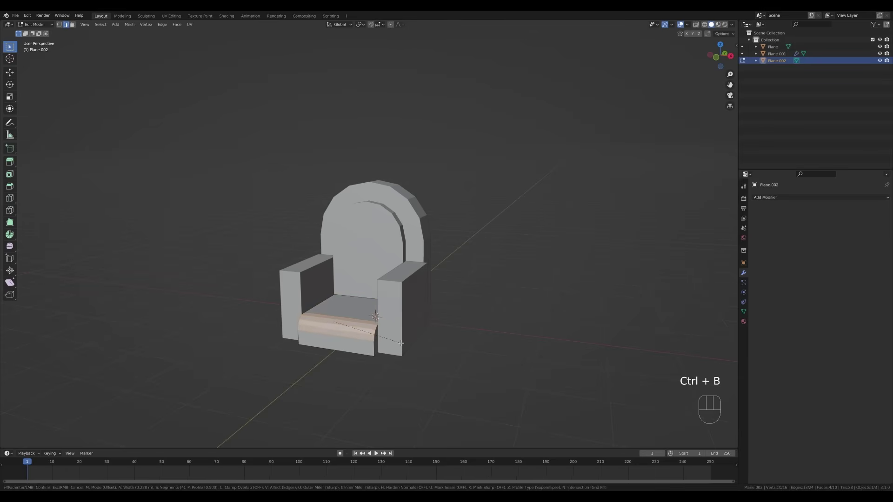
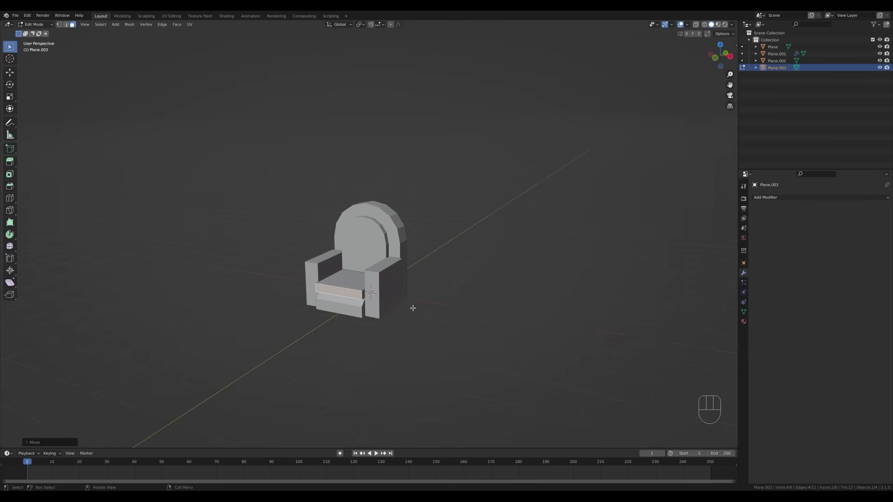
# Add a new plane and enlarge it into a square platform beneath the throne.
pyautogui.press('Tab')
pyautogui.press('shift+a')
pyautogui.press('Tab')
pyautogui.press('s')
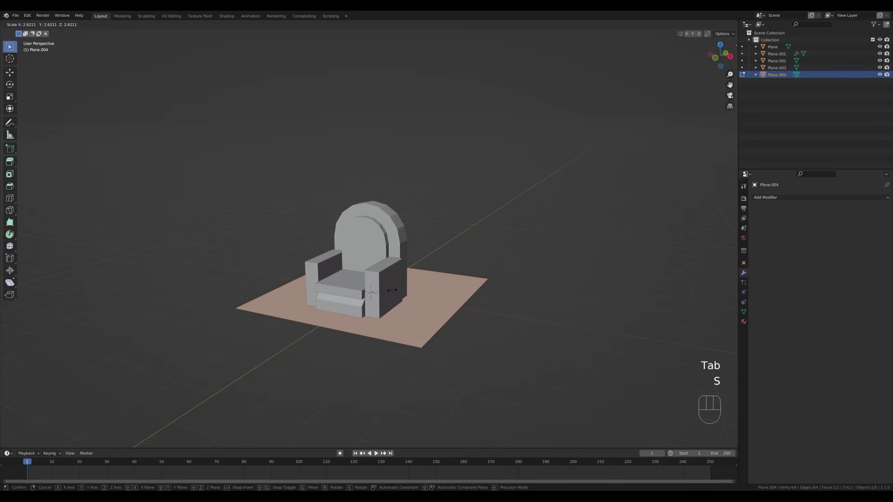
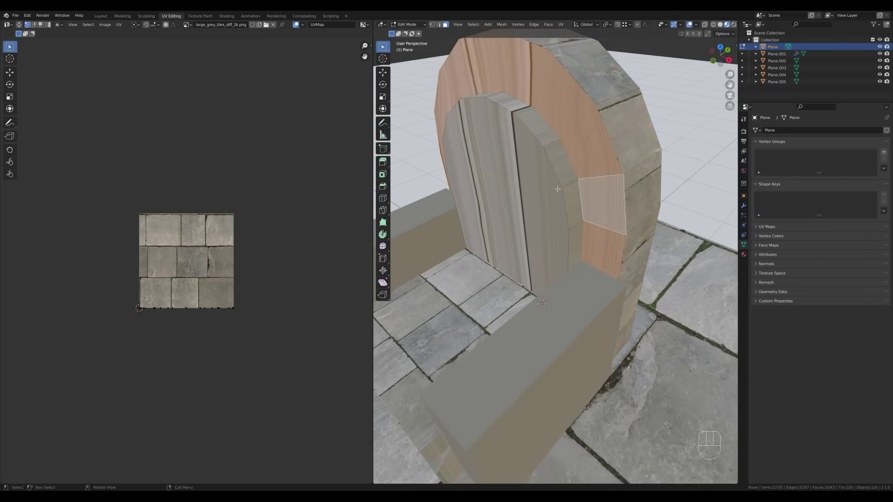
# Select the arch ring's long UV strip and nudge it into place on the tiles.
pyautogui.press('u')
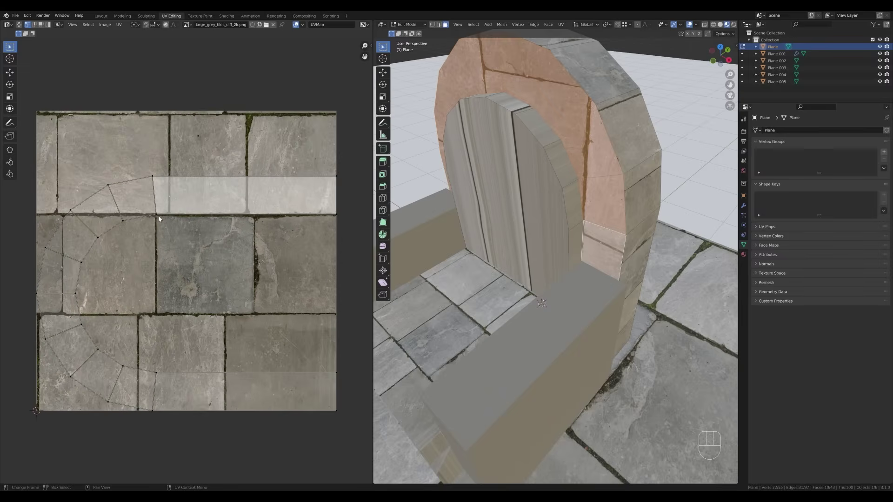
pyautogui.click(158, 214)
pyautogui.moveTo(147, 165); pyautogui.dragTo(345, 240)
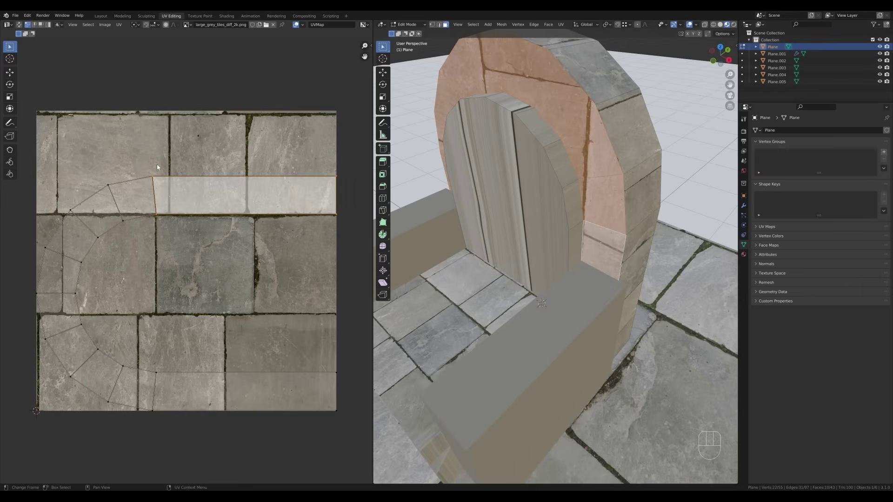
pyautogui.press('g')
pyautogui.press('y')
pyautogui.press('Escape')
pyautogui.press('`')
pyautogui.moveTo(155, 26); pyautogui.dragTo(157, 100)
# Straighten the arch strip with Follow Active Quads into a single horizontal row of quads.
pyautogui.press('g')
pyautogui.press('x')
pyautogui.click(159, 216)
pyautogui.click(153, 159)
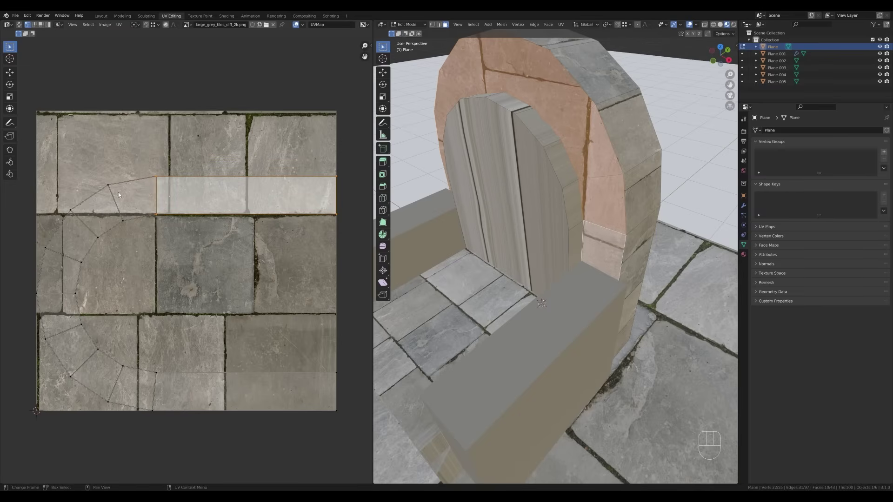
pyautogui.click(38, 149)
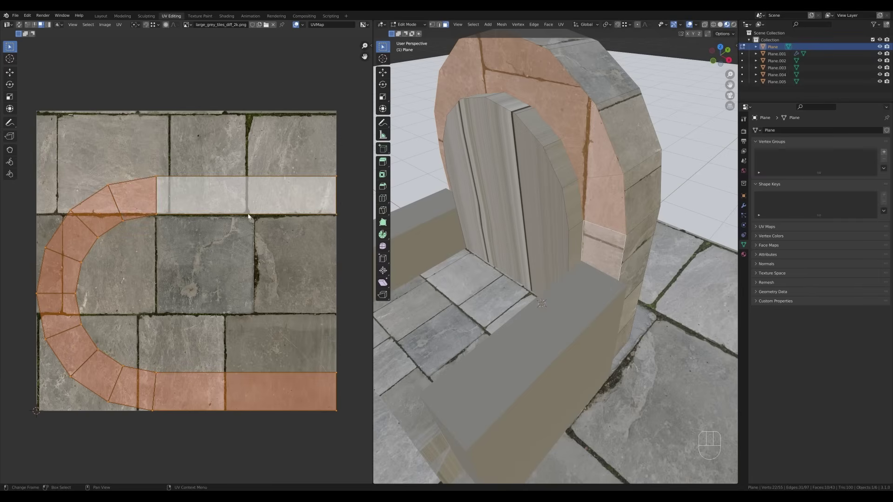
pyautogui.moveTo(212, 173); pyautogui.dragTo(201, 173)
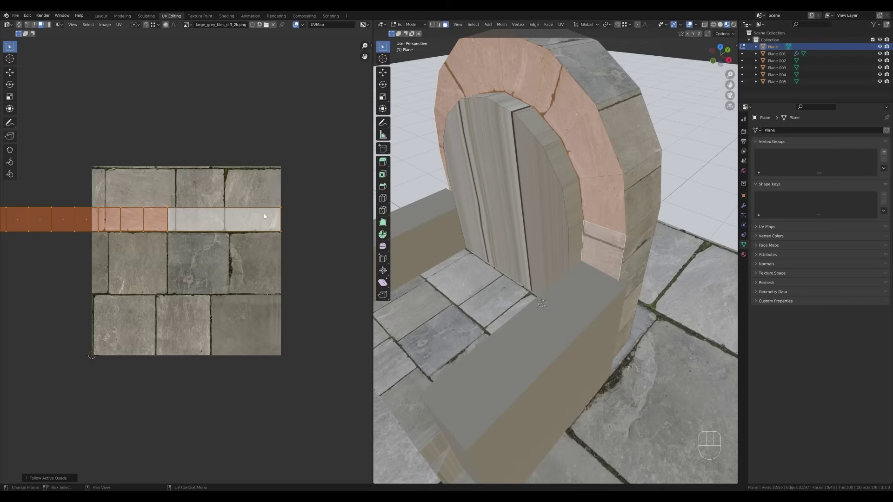
# Undo and redo the straightening, then scale the arch strip's UVs to show large stone blocks.
pyautogui.press('n')
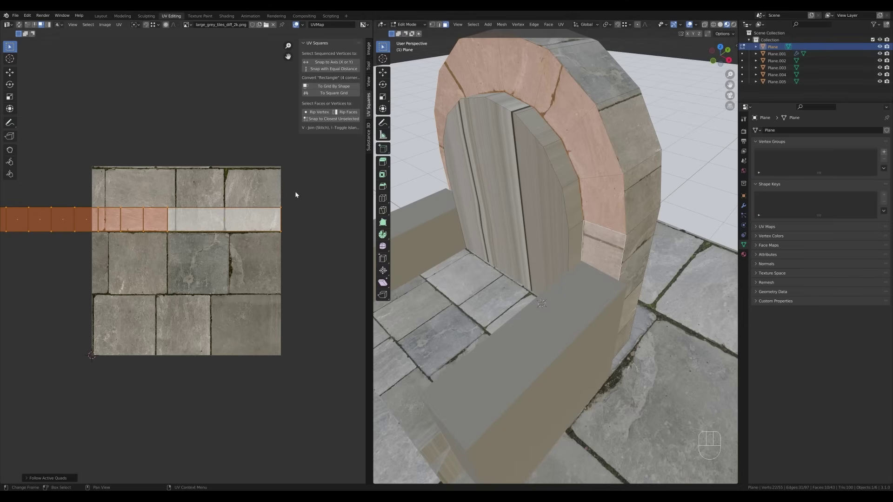
pyautogui.press('ctrl+z')
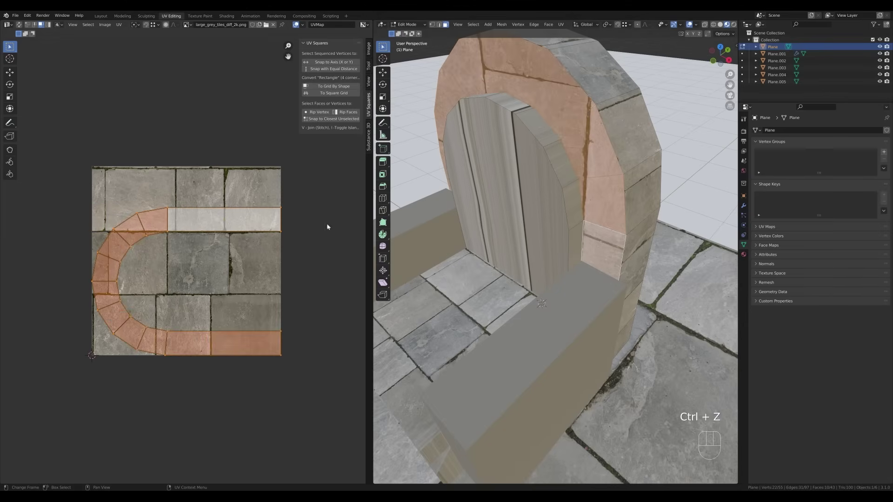
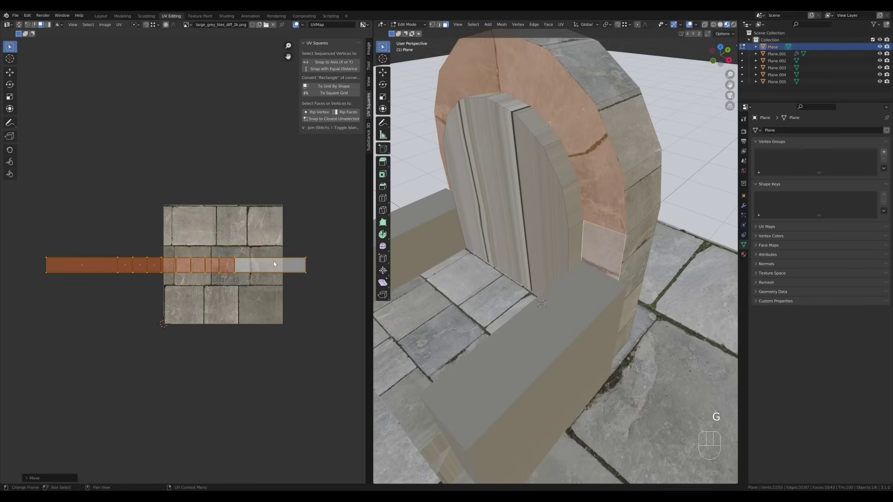
pyautogui.press('s')
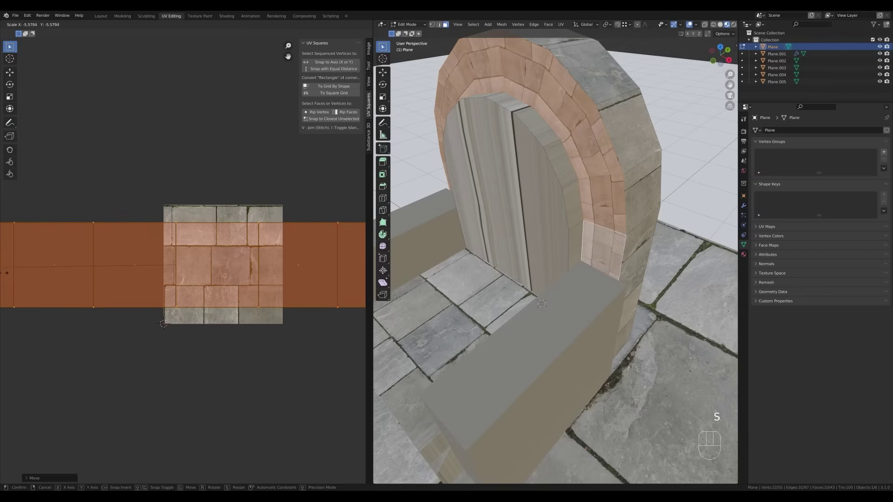
pyautogui.press('Escape')
pyautogui.press('s')
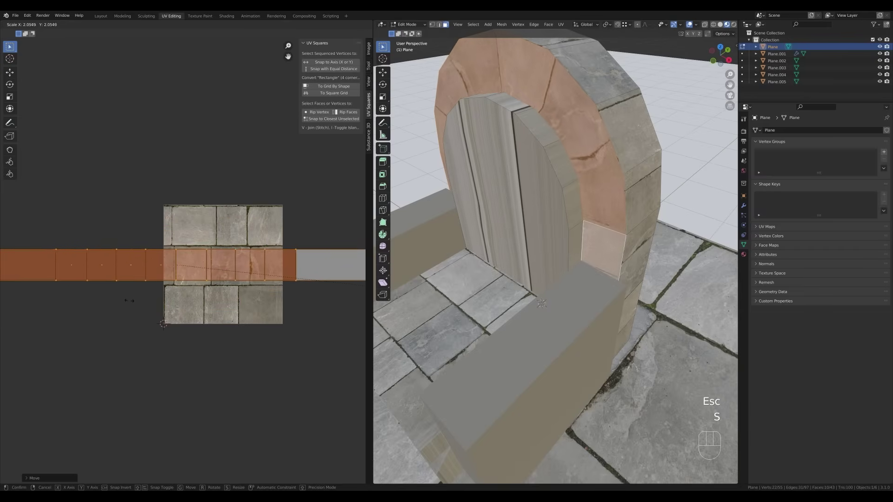
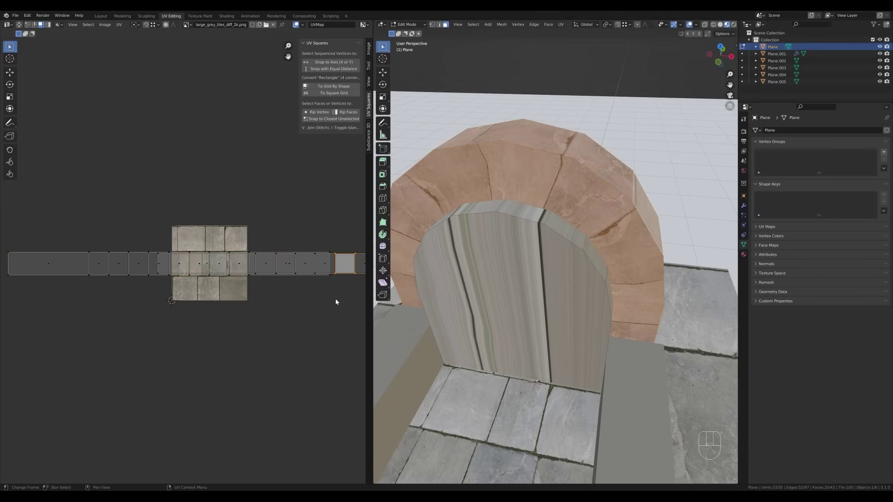
# Select the whole arch strip island and move it over the grey stone tiles.
pyautogui.press('l')
pyautogui.press('g')
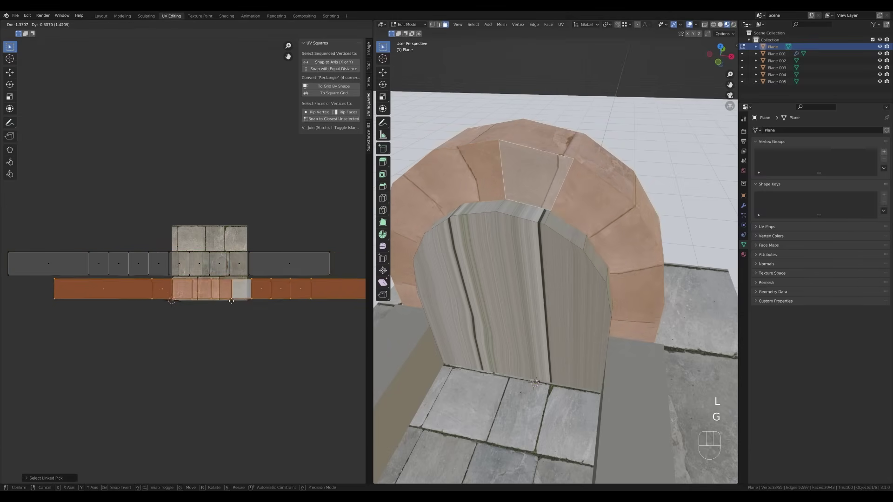
pyautogui.click(170, 303)
pyautogui.middleClick(232, 333)
pyautogui.press('g')
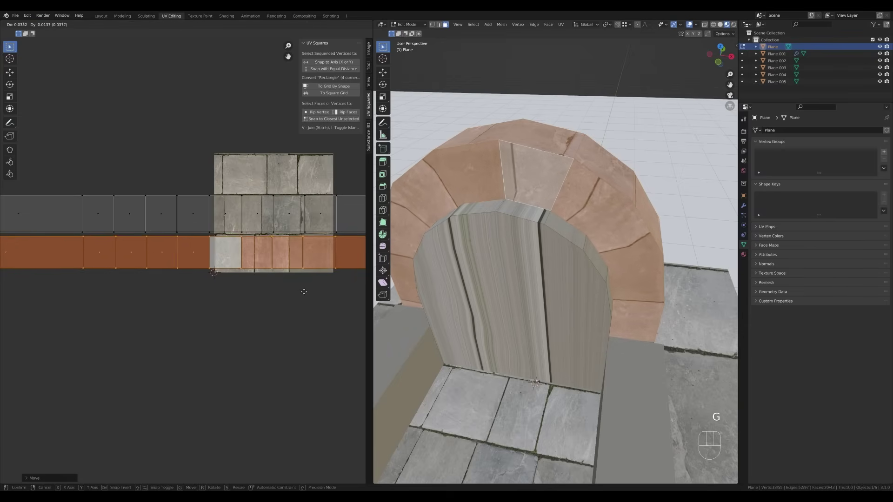
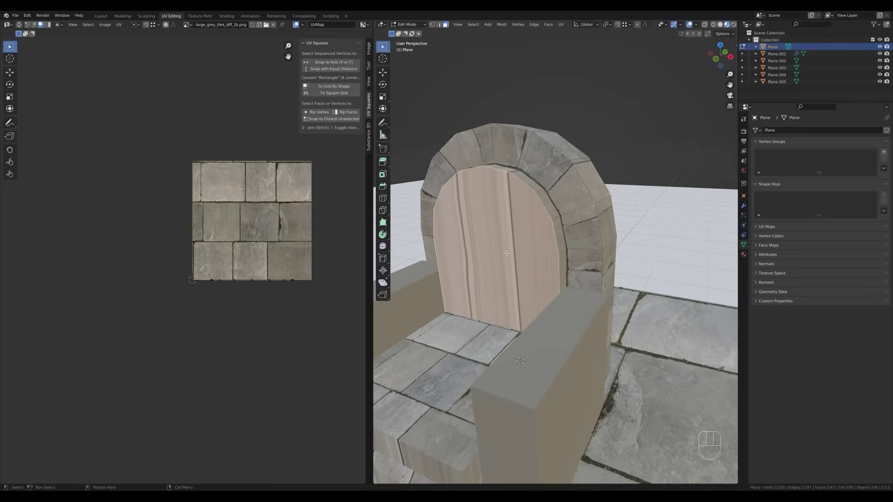
# Unwrap the back slab's faces onto the stone texture and return to editing its mesh.
pyautogui.press('u')
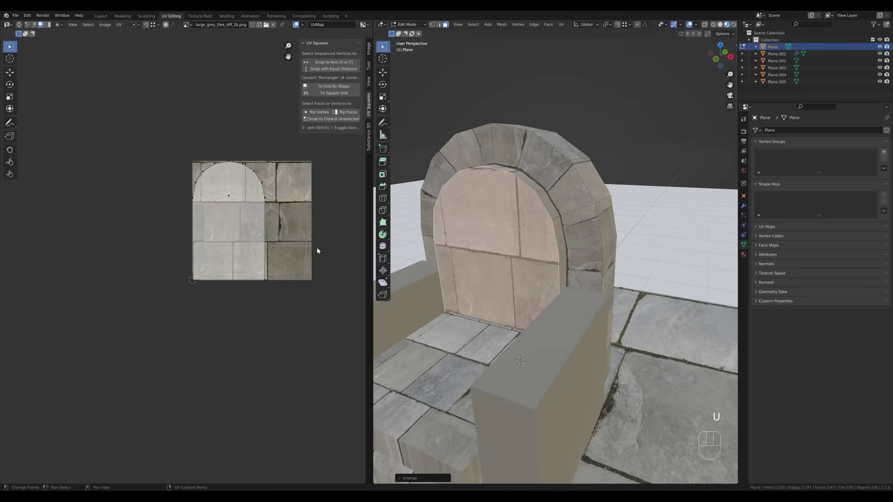
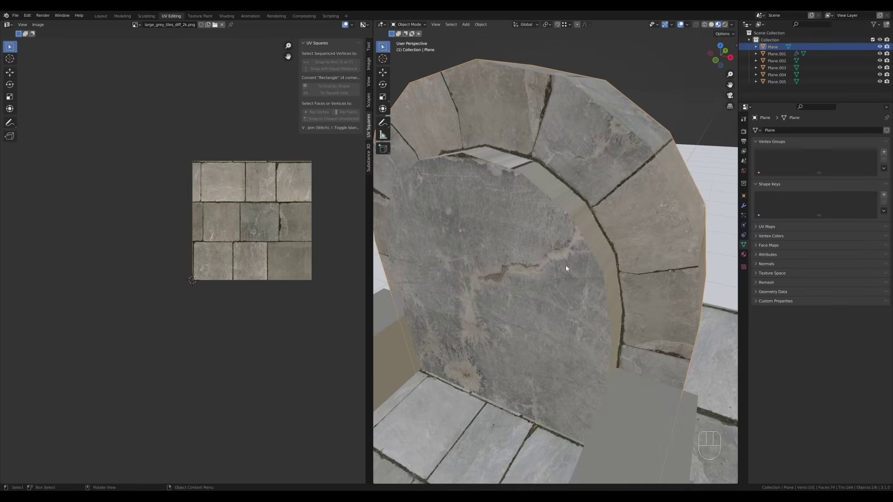
pyautogui.middleClick(568, 266)
pyautogui.press('Tab')
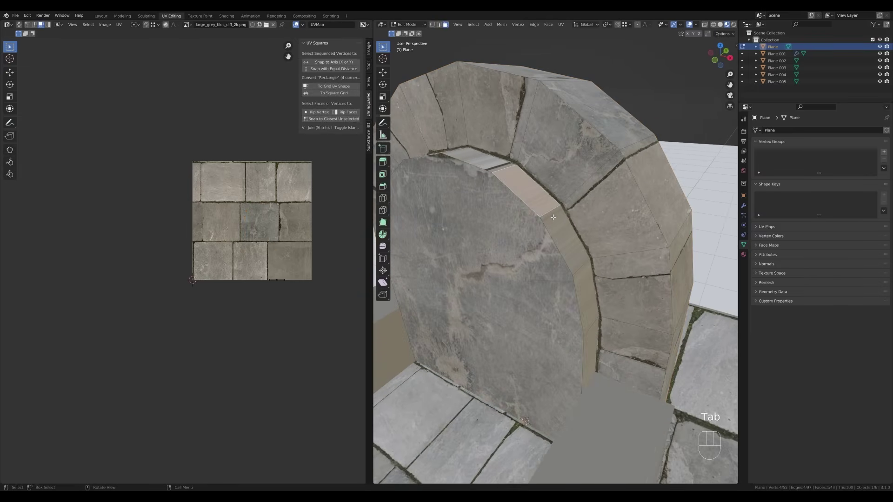
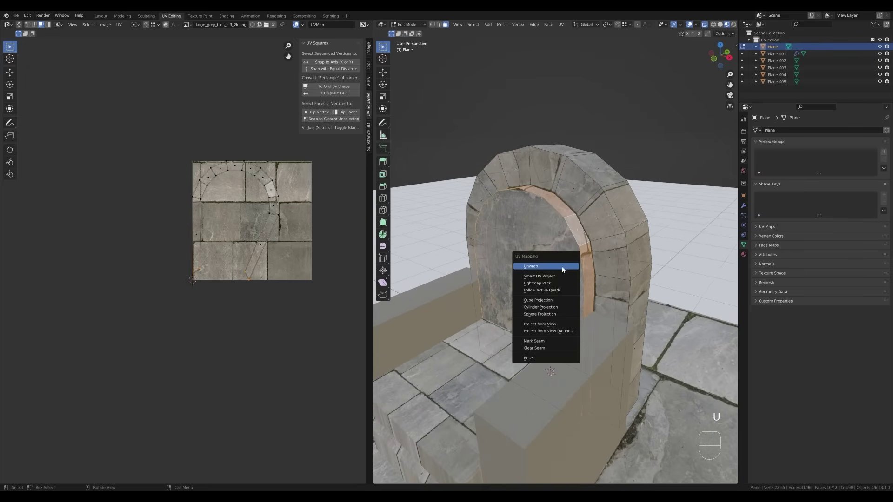
# Unwrap the inner rim, rotate its island 90°, then resize and place the strip on the tiles.
pyautogui.press('a')
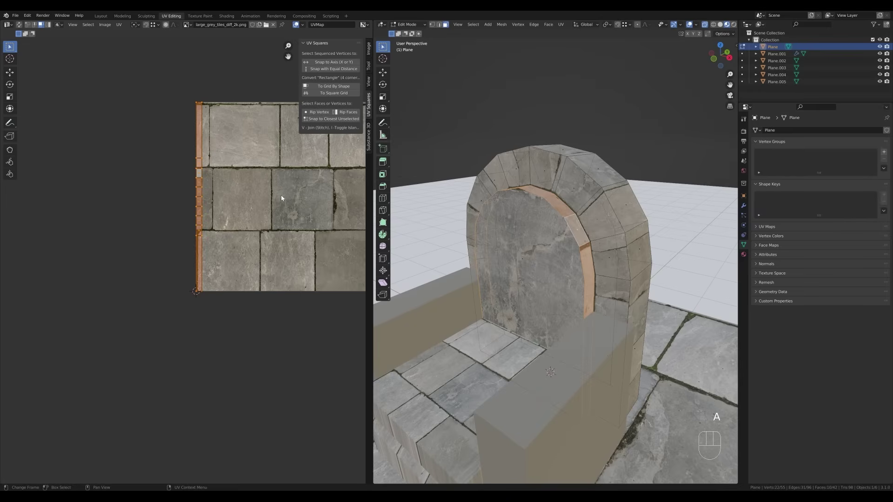
pyautogui.press('r')
pyautogui.press('KP_9')
pyautogui.press('KP_0')
pyautogui.press('KP_Enter')
pyautogui.press('g')
pyautogui.click(306, 265)
pyautogui.press('s')
pyautogui.click(324, 264)
pyautogui.press('g')
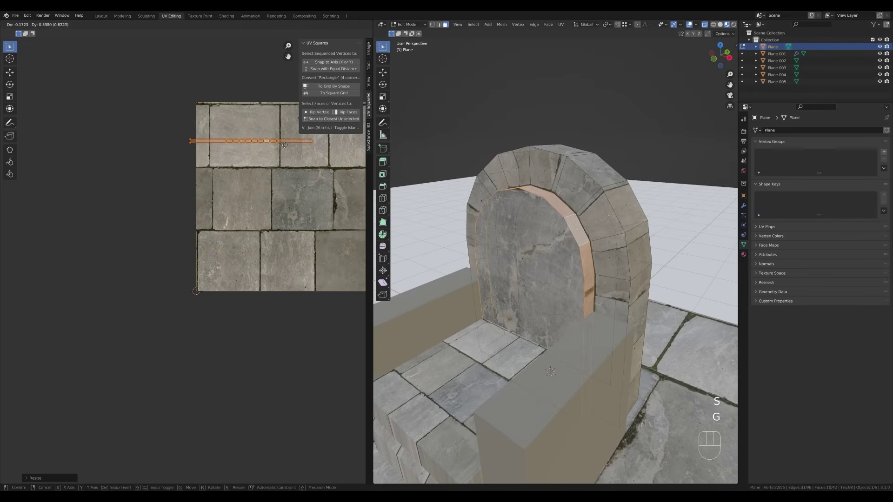
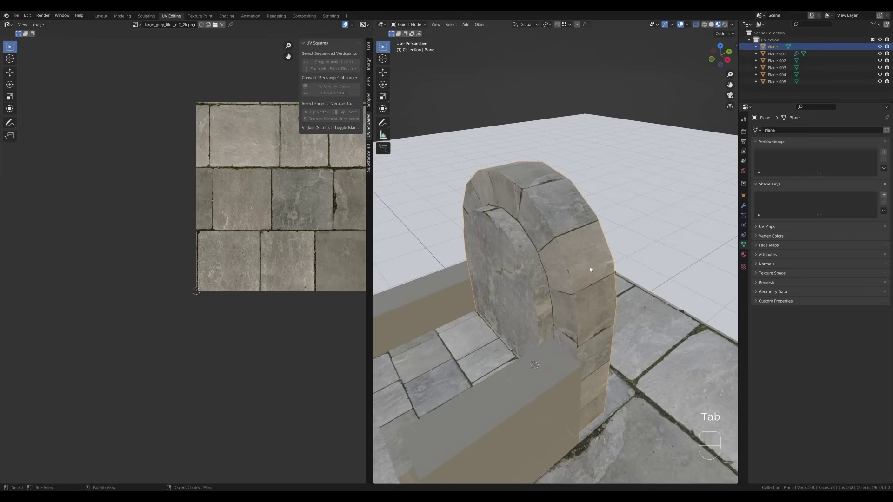
# Shift the rim strip along X over a tile row and inspect the textured throne from all sides.
pyautogui.moveTo(551, 283); pyautogui.dragTo(571, 279)
pyautogui.press('Tab')
pyautogui.press('g')
pyautogui.press('g')
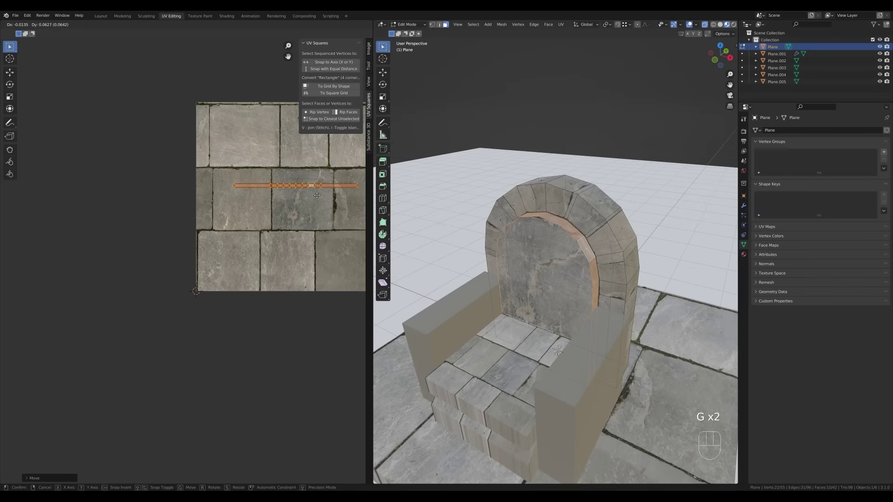
pyautogui.press('x')
pyautogui.press('c')
pyautogui.click(330, 192)
pyautogui.press('Tab')
pyautogui.middleClick(610, 263)
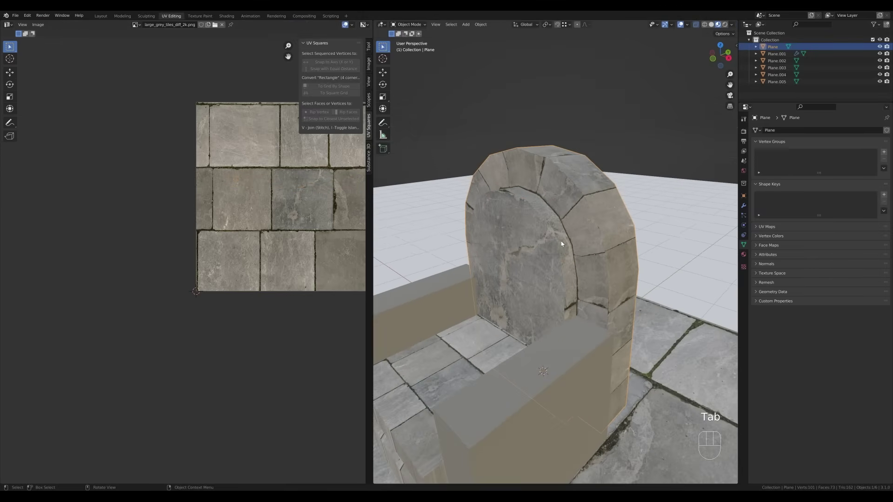
pyautogui.middleClick(540, 298)
pyautogui.middleClick(632, 293)
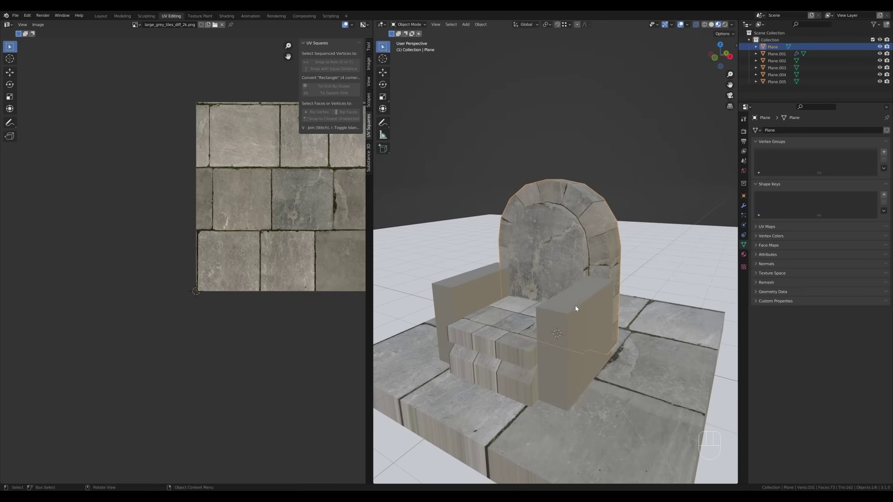
# Cube-project all faces of the armrest block Plane.001 onto the grey stone tile texture.
pyautogui.click(574, 316)
pyautogui.moveTo(592, 315); pyautogui.dragTo(595, 295)
pyautogui.middleClick(634, 275)
pyautogui.press('Tab')
pyautogui.press('a')
pyautogui.press('u')
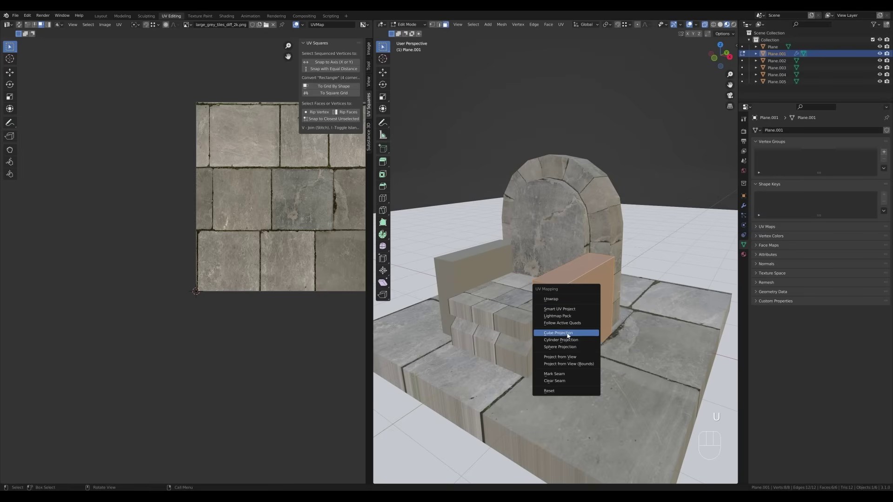
pyautogui.press('Tab')
pyautogui.press('Tab')
pyautogui.press('3')
pyautogui.press('g')
pyautogui.press('Escape')
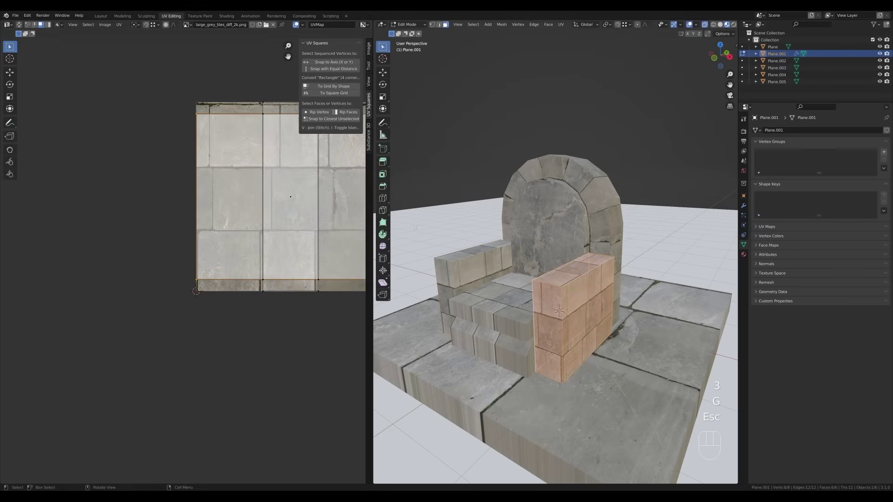
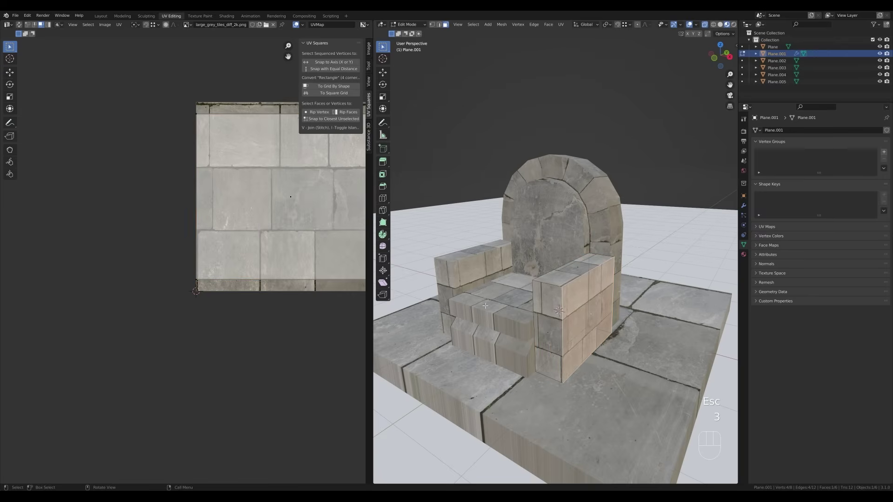
# Move the armrest UVs over the tiles and scale them so the stones match the throne.
pyautogui.press('a')
pyautogui.press('g')
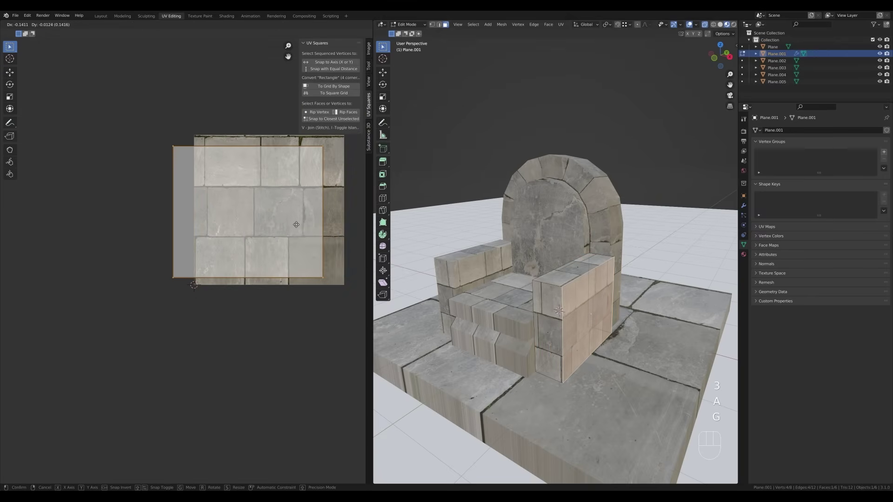
pyautogui.click(302, 225)
pyautogui.press('Escape')
pyautogui.press('a')
pyautogui.press('s')
pyautogui.press('a')
pyautogui.press('s')
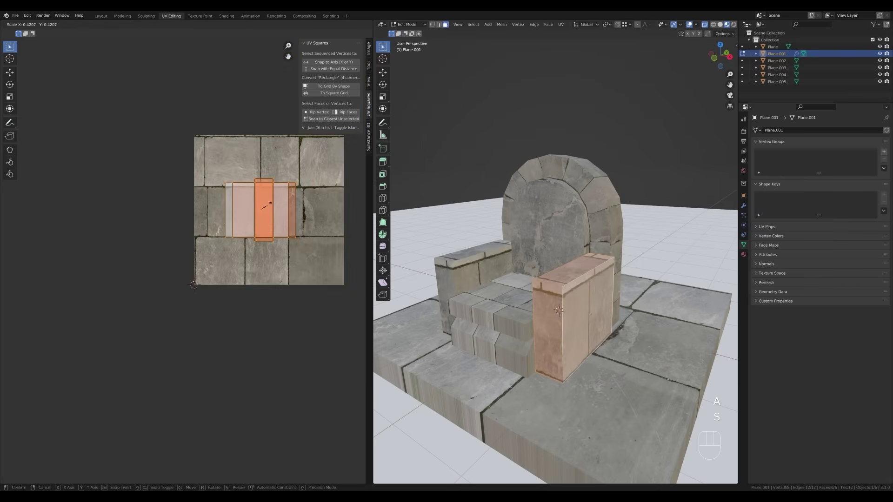
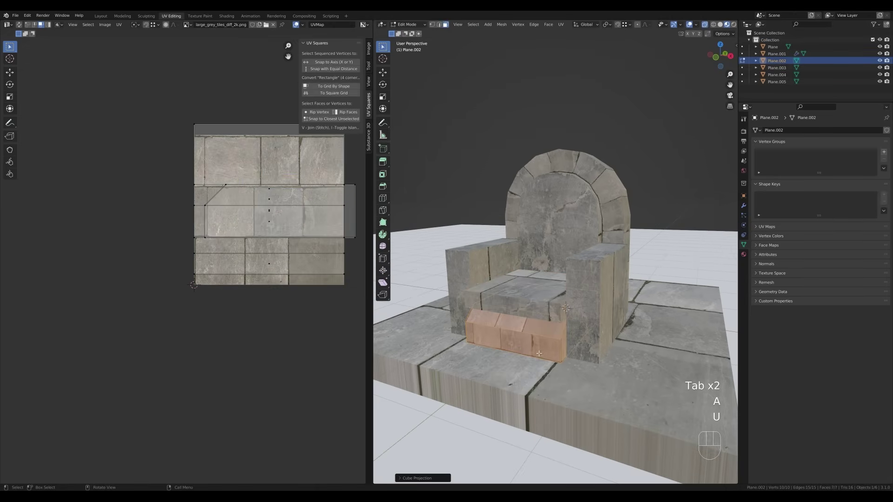
# Scale all of the front steps' UVs so their stone tiles match the seat block.
pyautogui.press('a')
pyautogui.press('s')
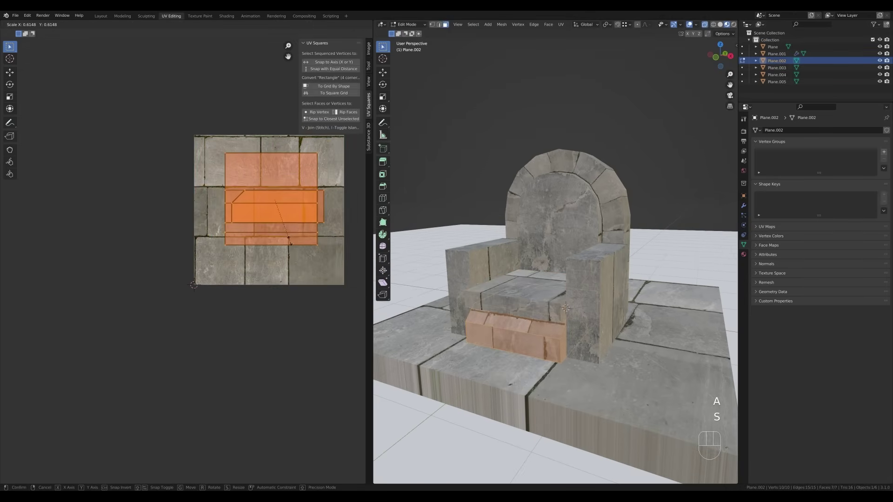
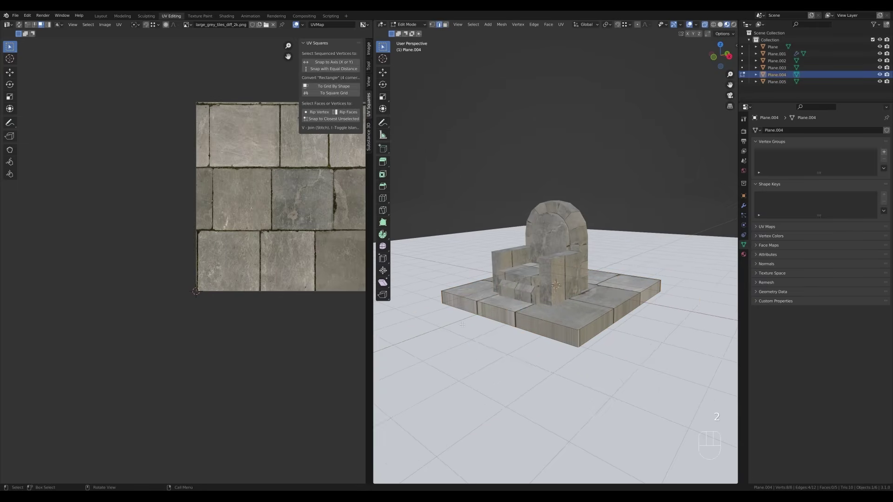
# Project all of the platform's faces onto the tile image and shift its UVs over the stone slabs.
pyautogui.press('u')
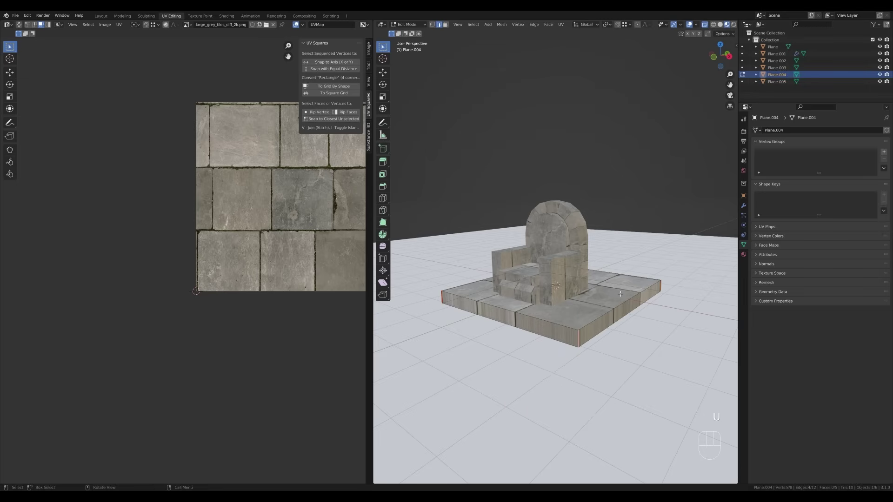
pyautogui.press('a')
pyautogui.press('u')
pyautogui.press('a')
pyautogui.press('g')
pyautogui.press('z')
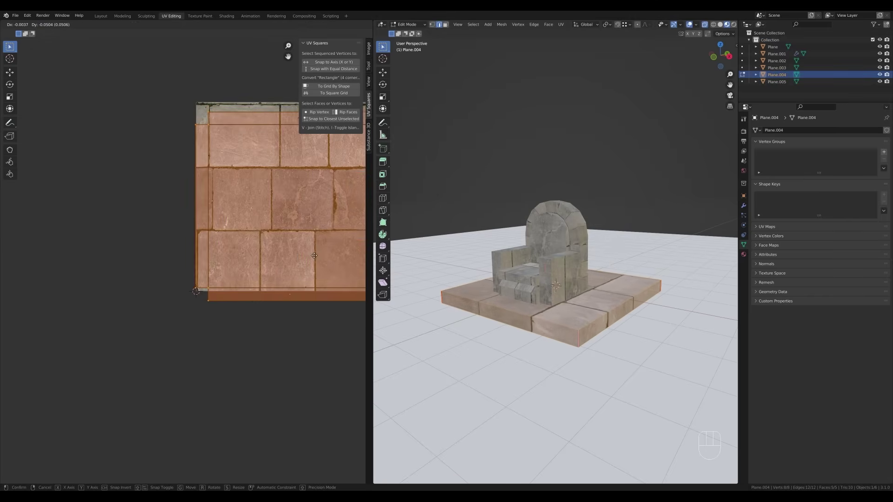